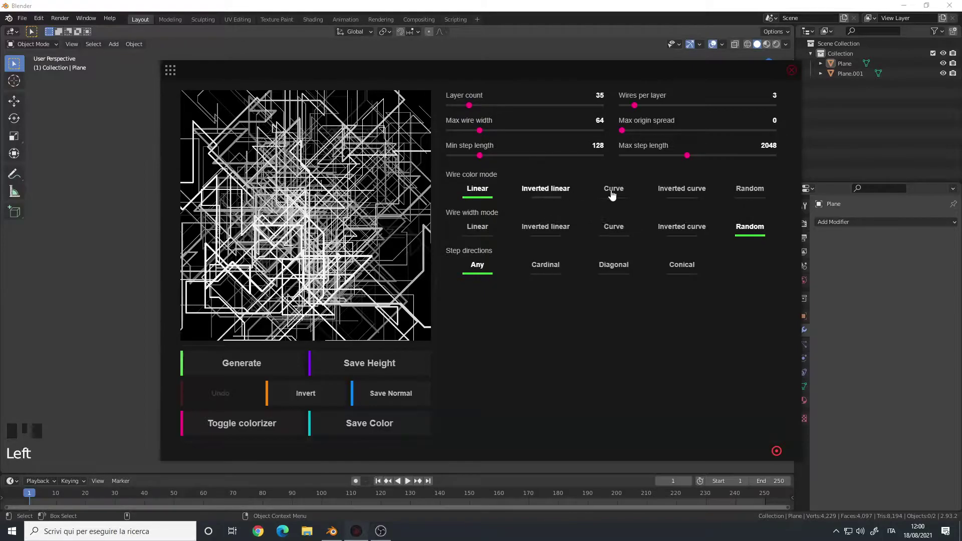
Generate a red, white and dark greeble texture from the Crap Pack sprites at scaling 87 and close the generator.
left_click(480, 195)
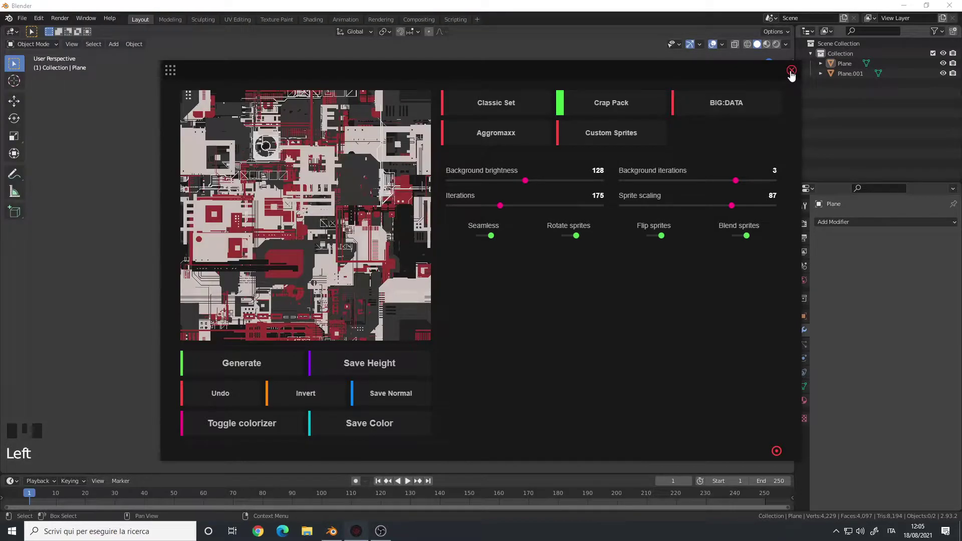
left_click_drag(468, 229, 449, 251)
Make the second plane (Plane.001) the active object in the 3D scene.
left_click_drag(449, 252, 450, 249)
middle_click(449, 249)
left_click_drag(440, 253, 570, 208)
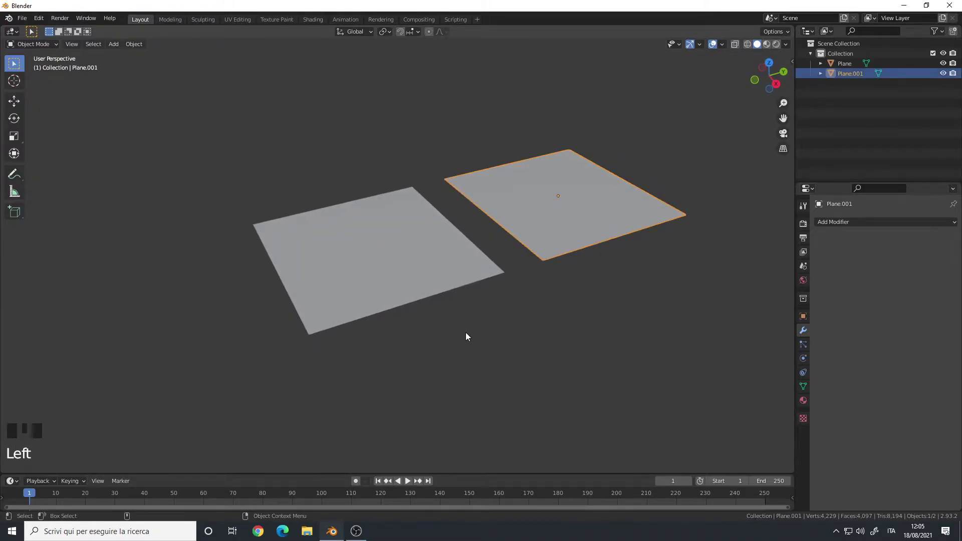
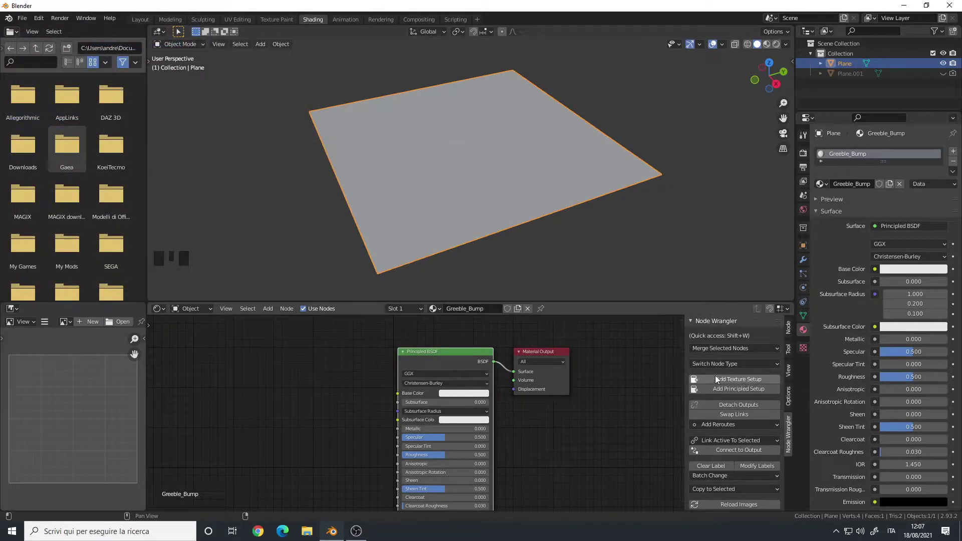
Add an Image Texture node with Node Wrangler and place it in the Greeble_Bump tree.
left_click(443, 358)
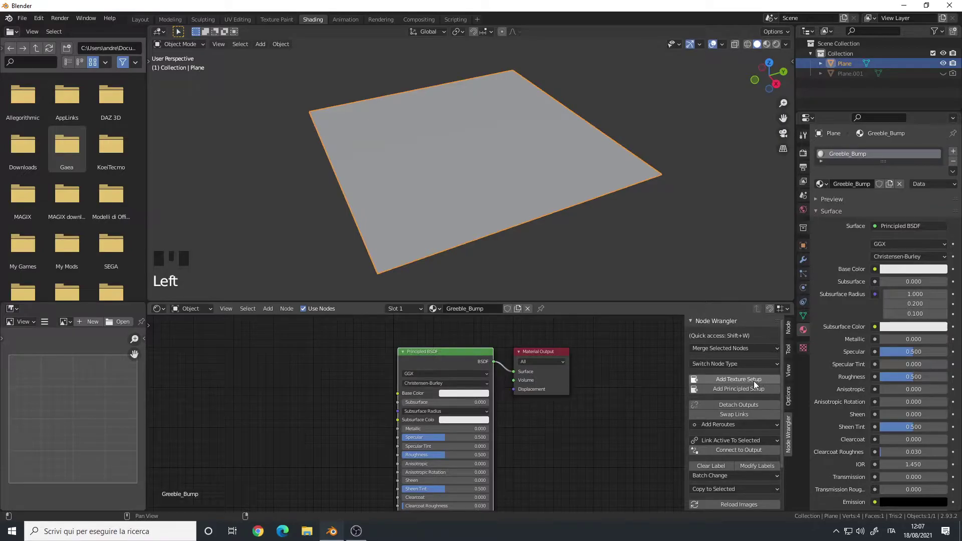
left_click_drag(757, 384, 476, 351)
scroll("down", 3)
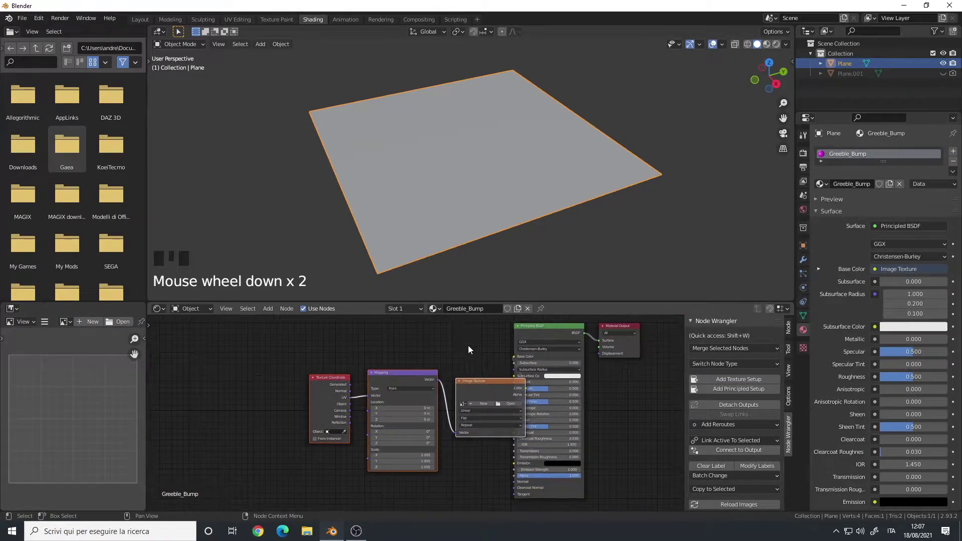
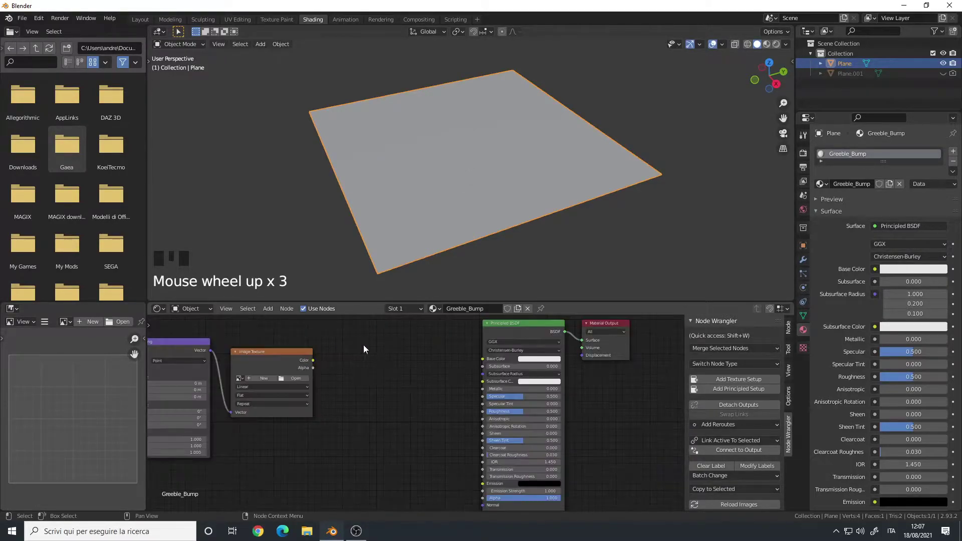
Preview in Rendered mode and dim the Principled BSDF base colour to a mid grey.
key("n")
left_click_drag(474, 388, 683, 425)
left_click_drag(683, 424, 570, 378)
left_click(570, 378)
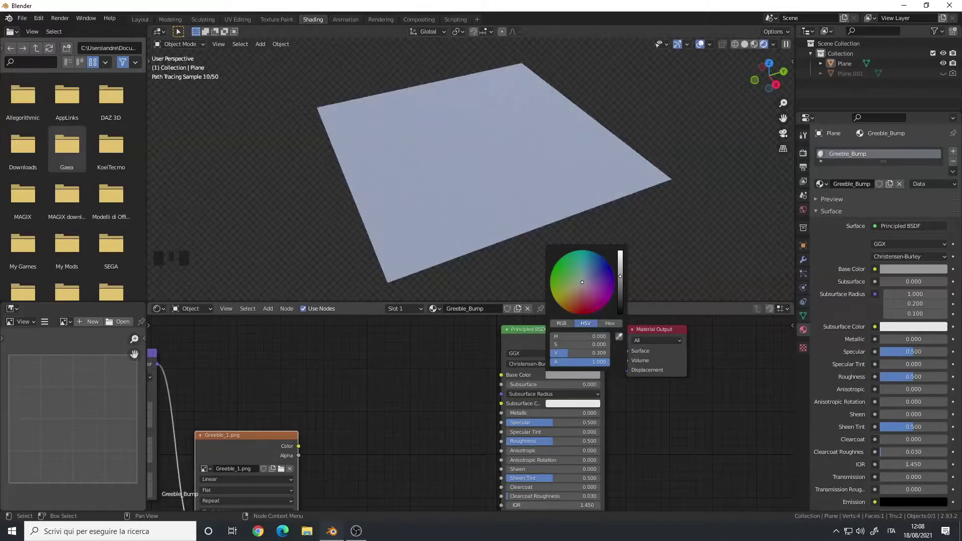
left_click(449, 446)
left_click_drag(418, 430, 420, 467)
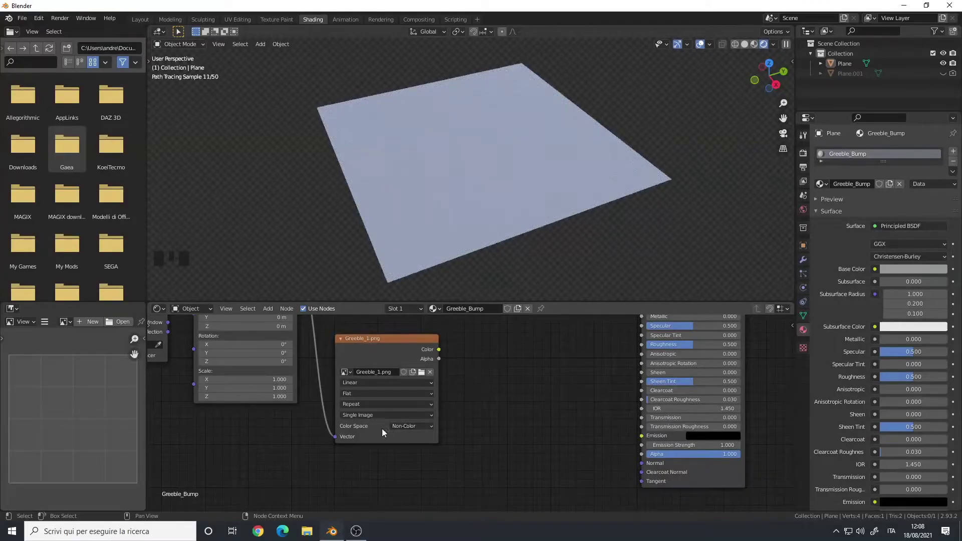
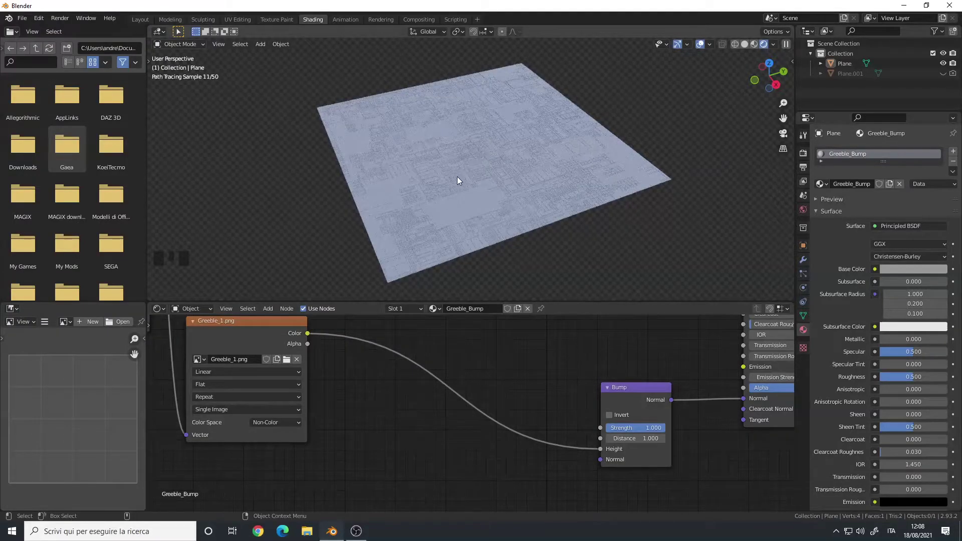
Add an unconnected Add math node (values 0.500) beside the Bump node via Shift+A.
left_click(456, 169)
scroll("up", 3)
left_click(454, 217)
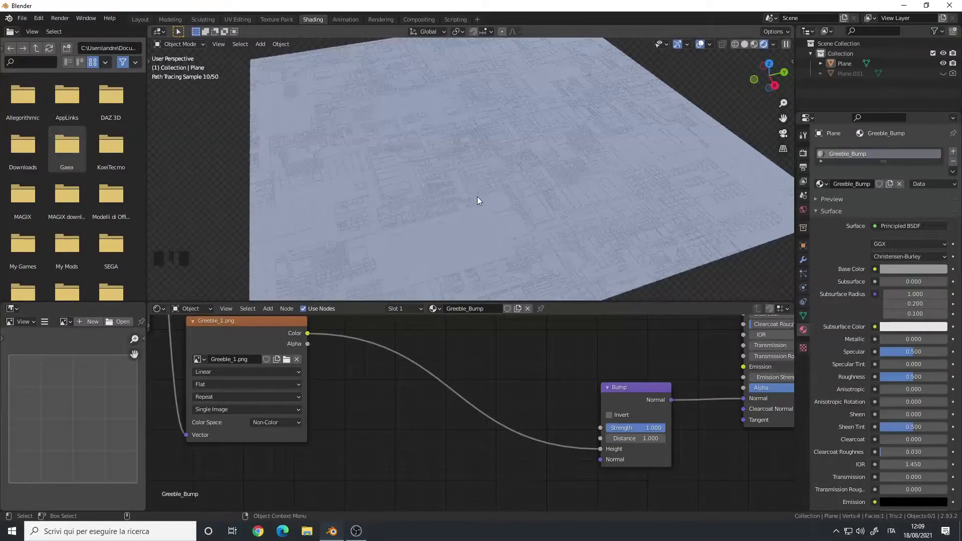
left_click_drag(382, 404, 417, 243)
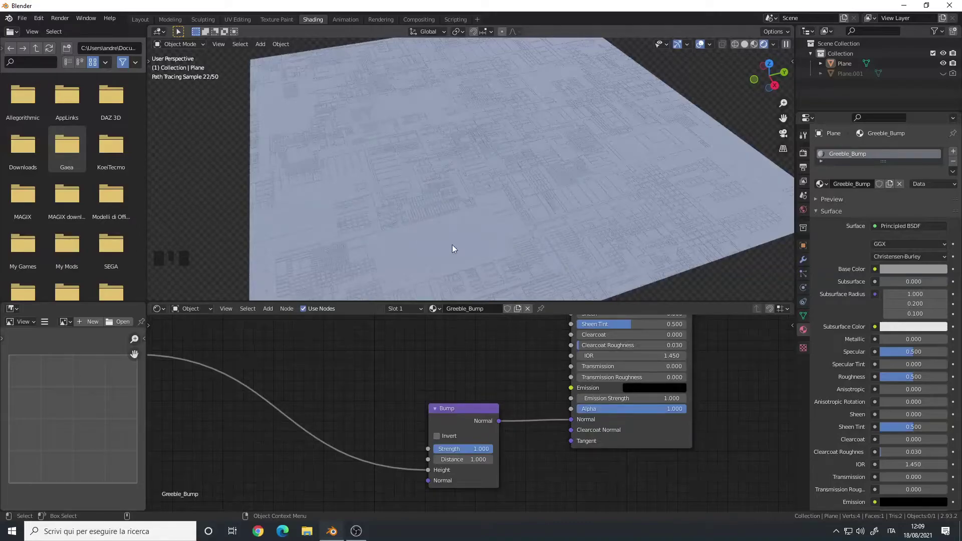
left_click_drag(509, 420, 404, 367)
key("shift+a")
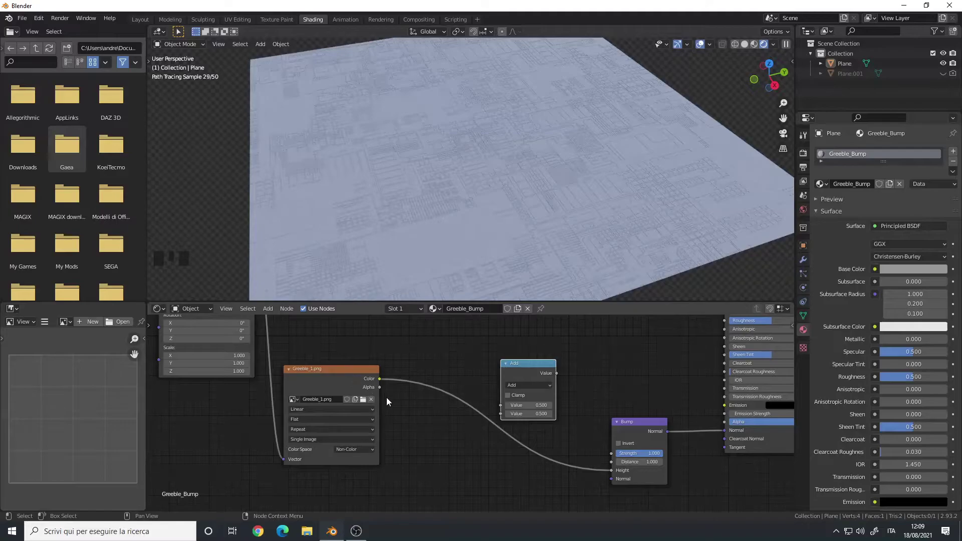
middle_click(435, 456)
scroll("up", 3)
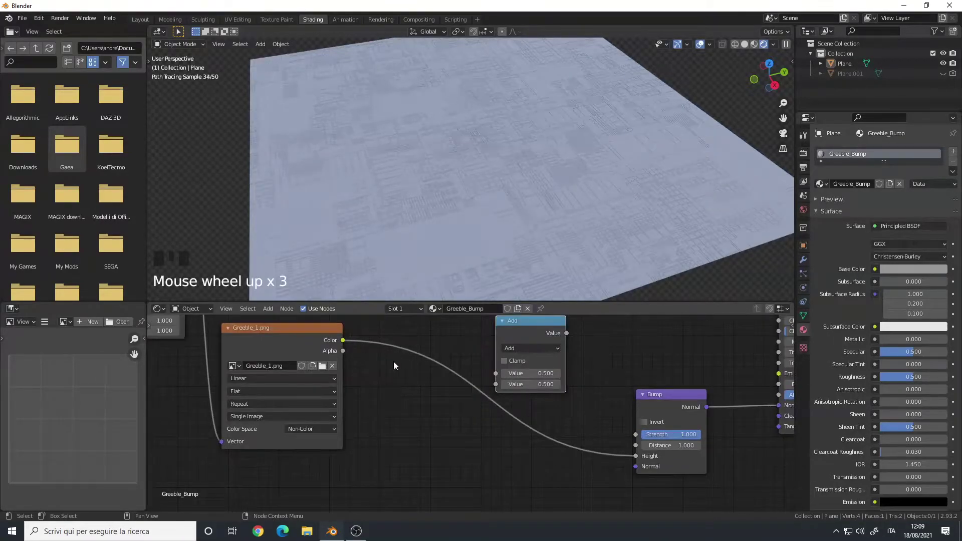
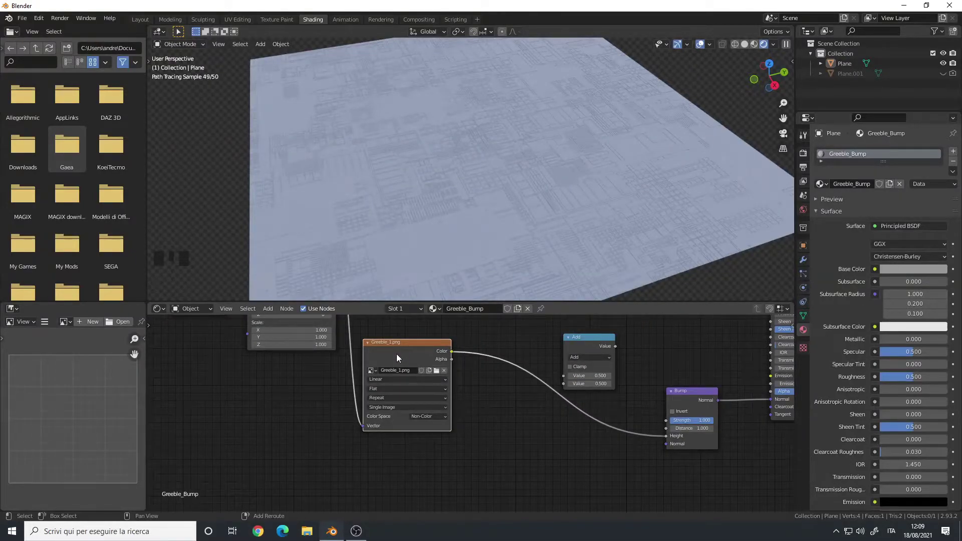
key("shift+d")
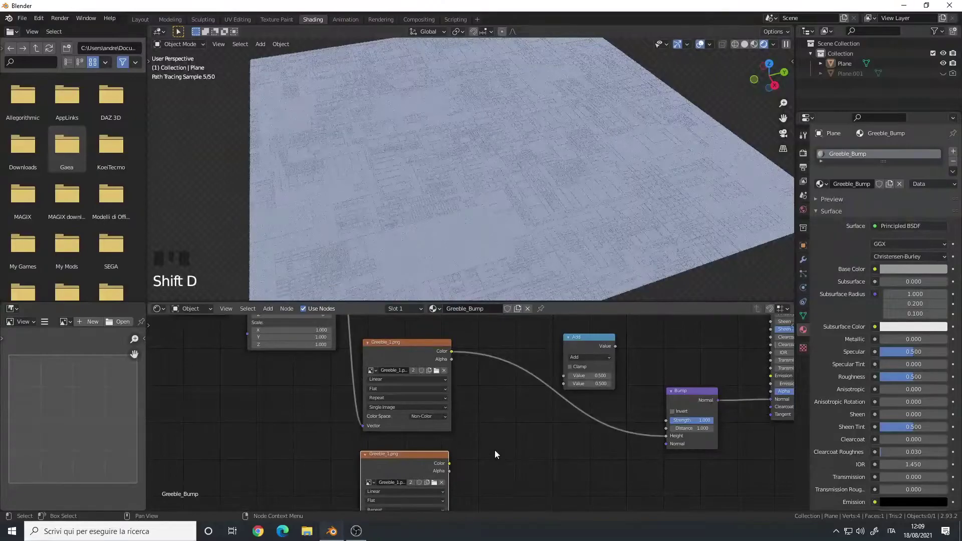
Arrange the greeble colour image texture nodes beside the Principled BSDF.
scroll("up", 3)
left_click_drag(470, 403, 385, 390)
left_click_drag(384, 390, 538, 388)
scroll("down", 3)
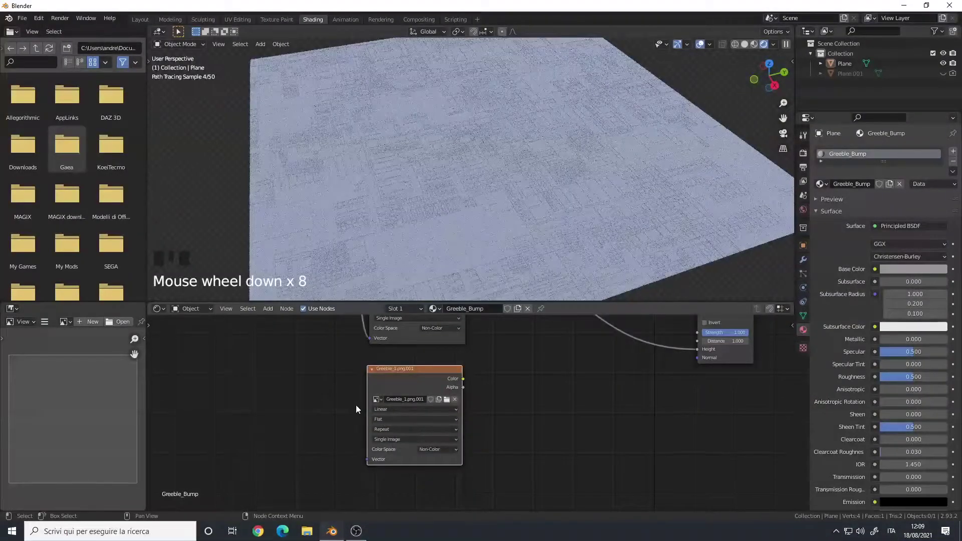
left_click_drag(343, 400, 403, 425)
scroll("up", 3)
left_click_drag(370, 386, 479, 428)
Link the second greeble image texture node to the same upstream input as the first.
middle_click(328, 433)
scroll("down", 3)
left_click_drag(401, 468, 486, 323)
left_click(486, 323)
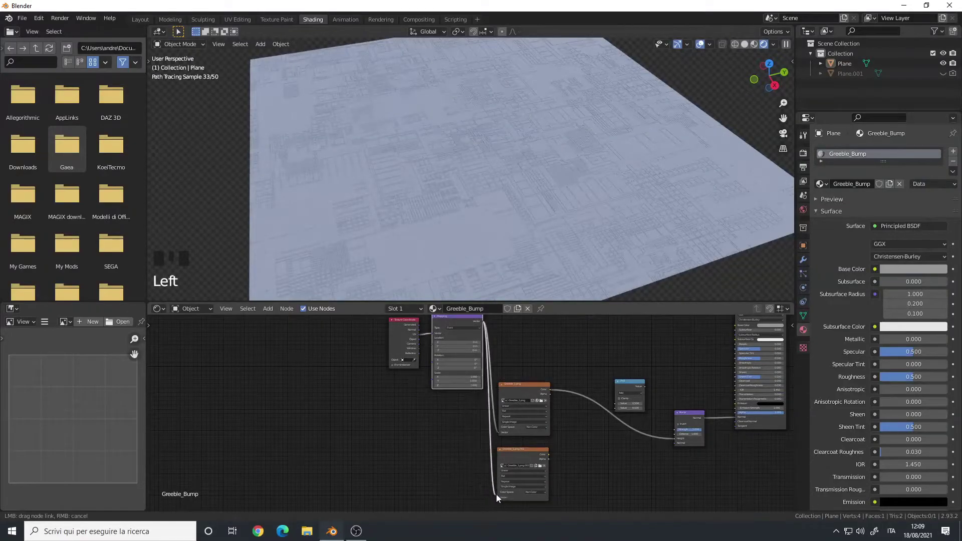
left_click_drag(450, 490, 396, 390)
scroll("up", 3)
left_click_drag(545, 362, 467, 379)
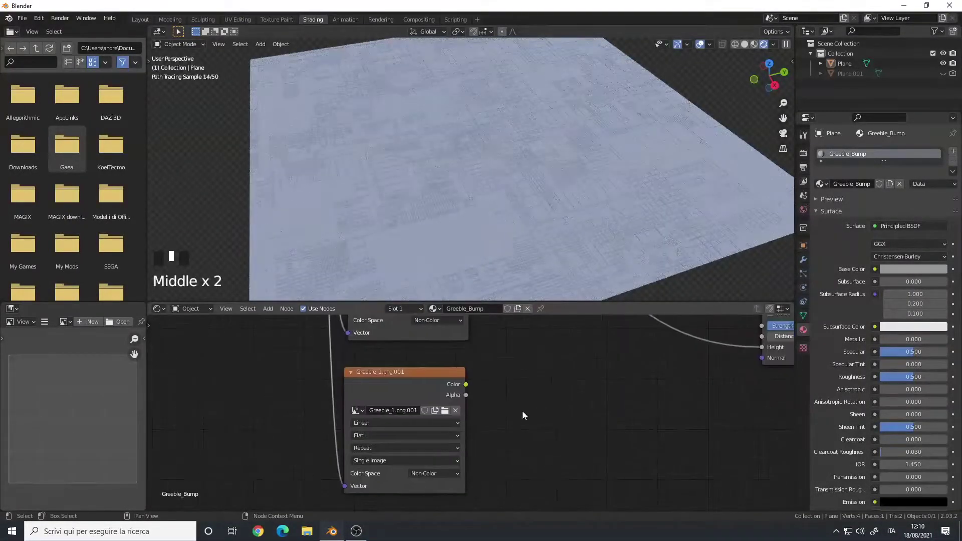
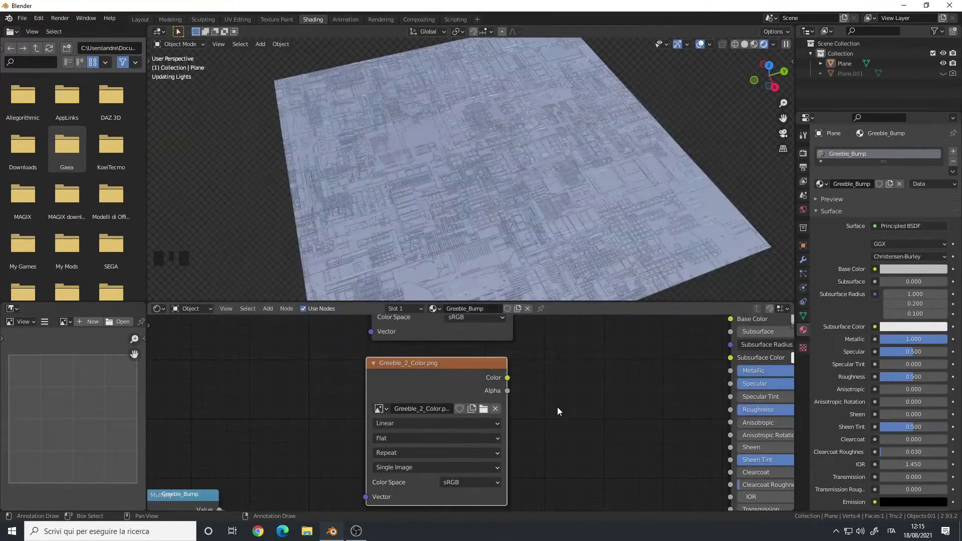
Feed Greeble_1_Color.png's Color output into the Principled BSDF Base Color.
scroll("down", 3)
left_click_drag(319, 369, 256, 373)
left_click(256, 373)
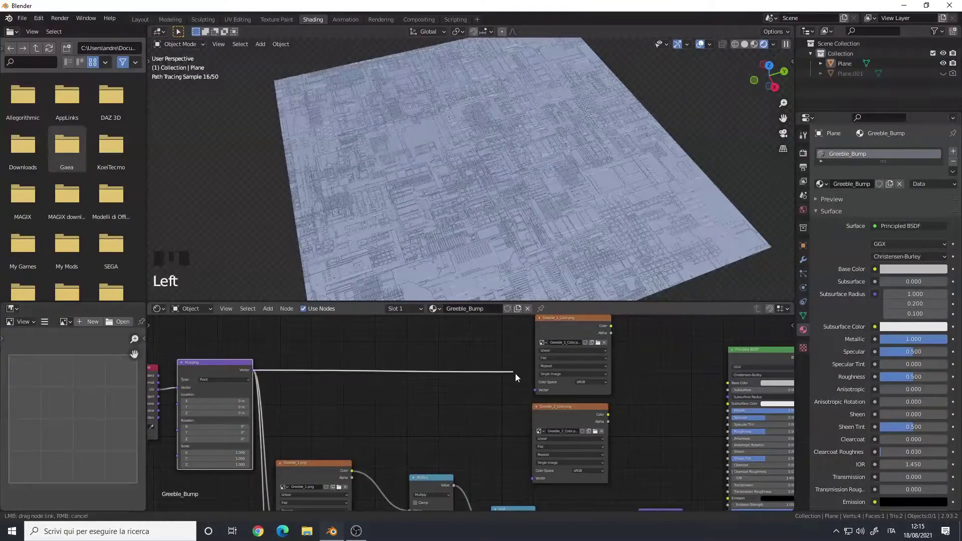
left_click_drag(264, 376, 495, 434)
middle_click(495, 435)
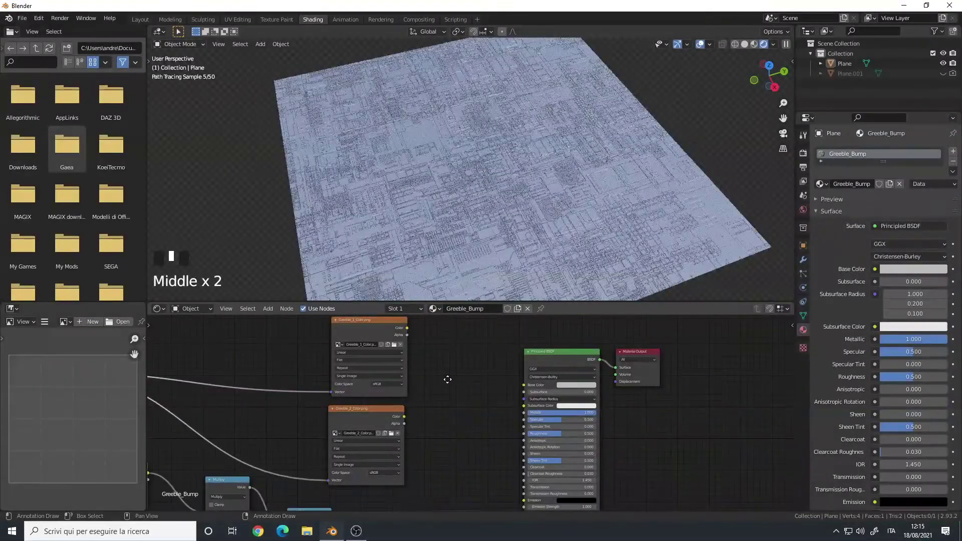
scroll("up", 3)
left_click_drag(440, 331, 503, 441)
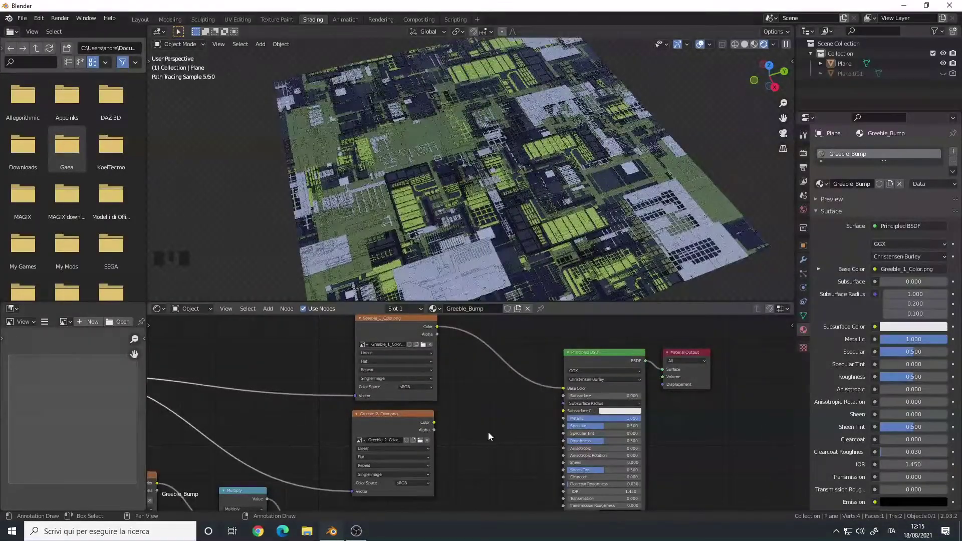
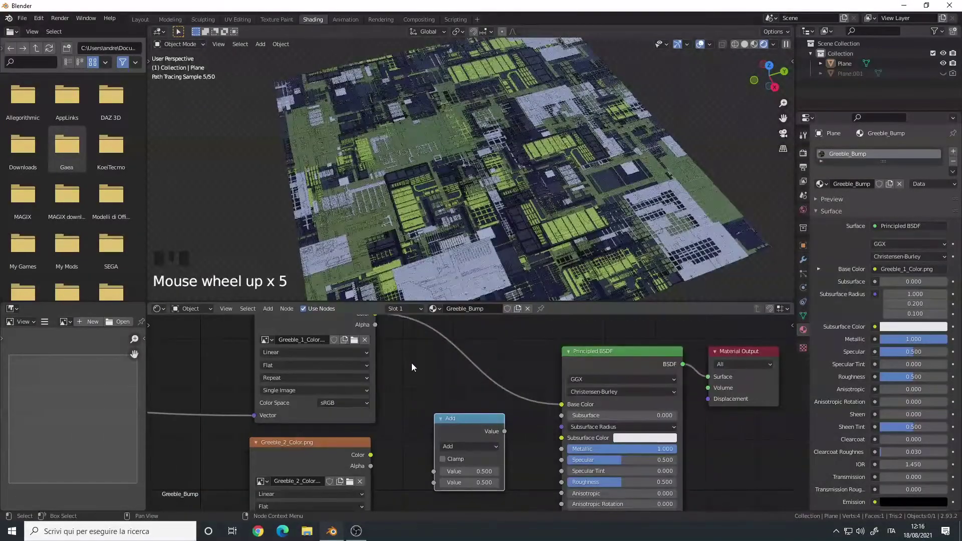
Blend the colour textures through a Mix node driving the Principled BSDF Base Color.
left_click(500, 376)
key("shift+a")
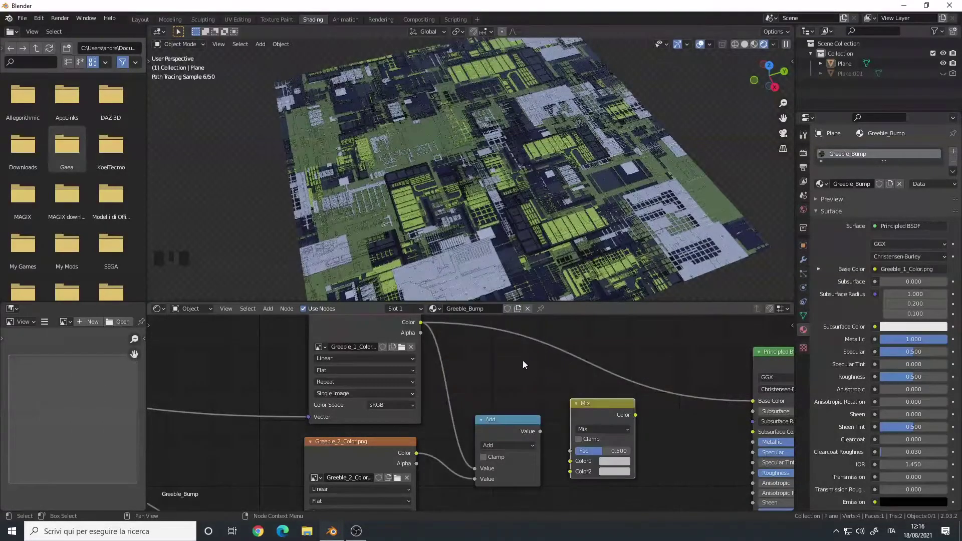
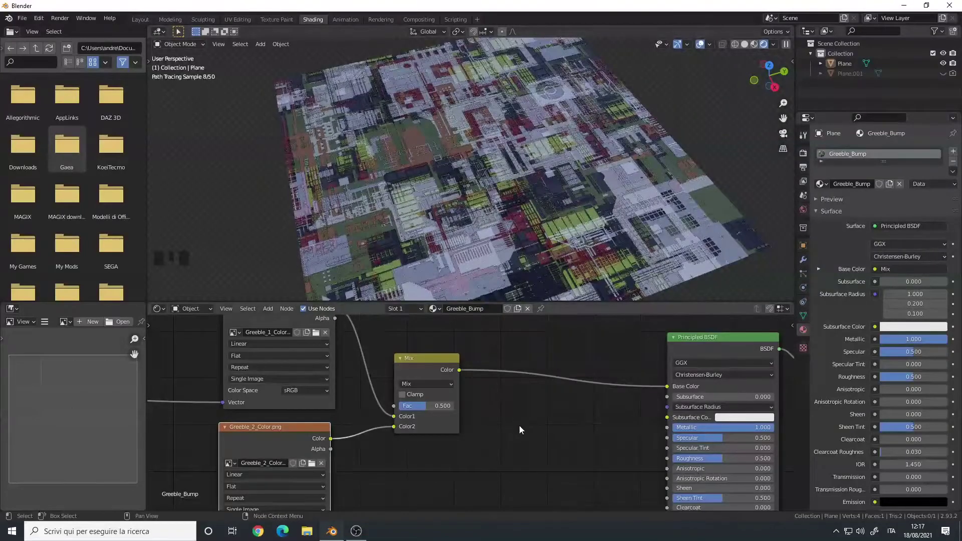
key("shift+a")
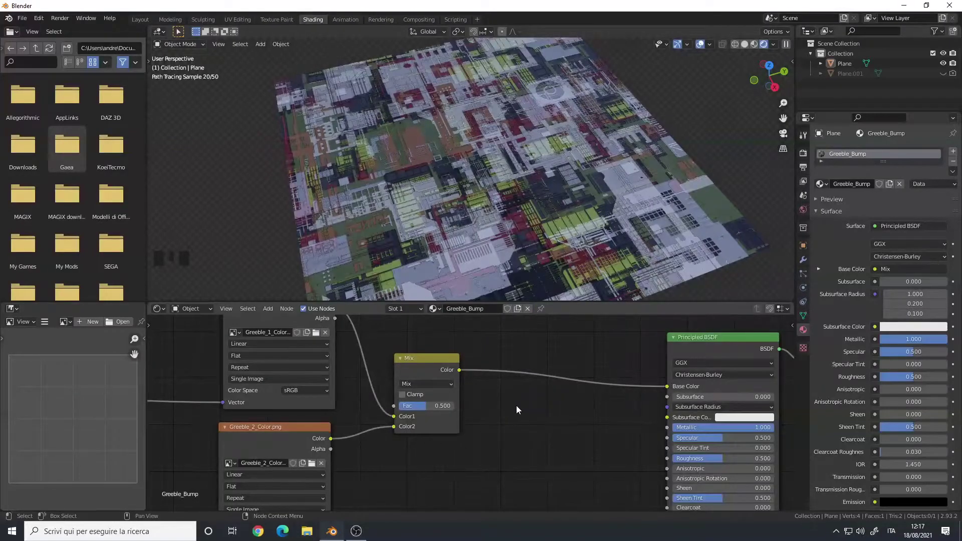
Drive Base Color through a ColorRamp node and connect the Bump normal to the shader.
scroll("down", 3)
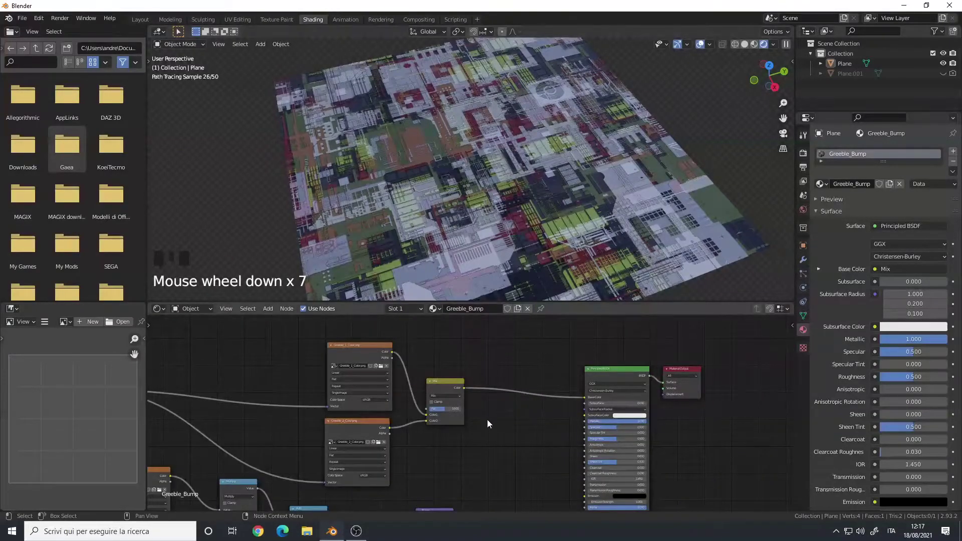
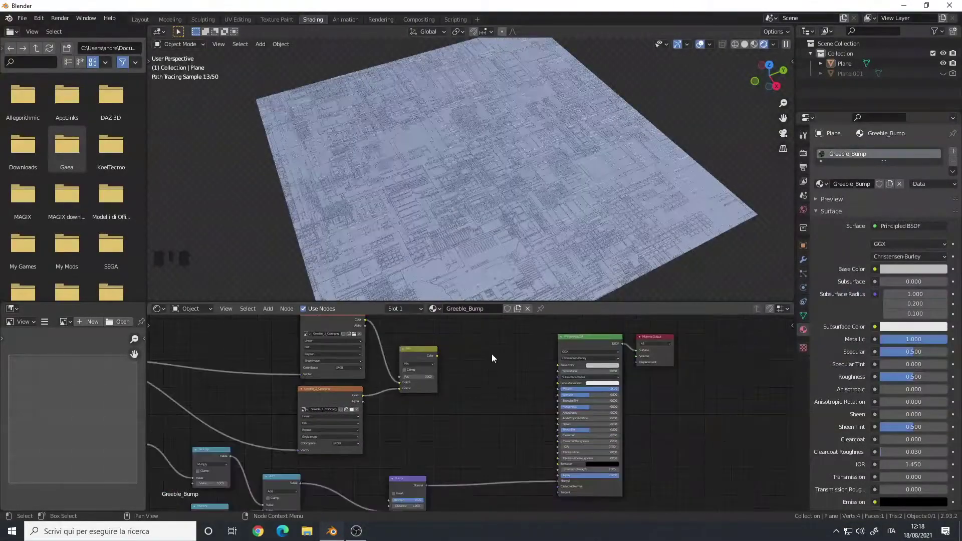
scroll("up", 3)
left_click_drag(485, 367, 454, 208)
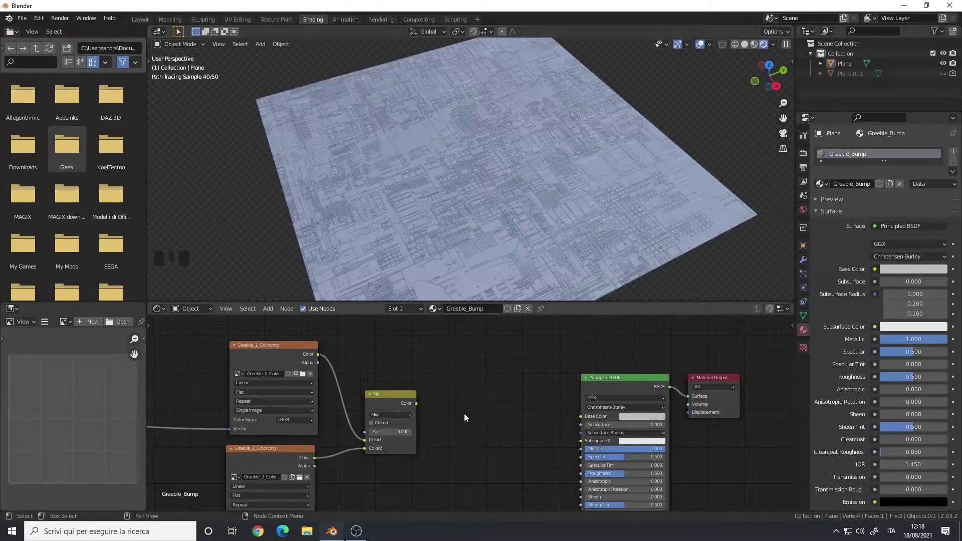
left_click(467, 418)
key("shift+a")
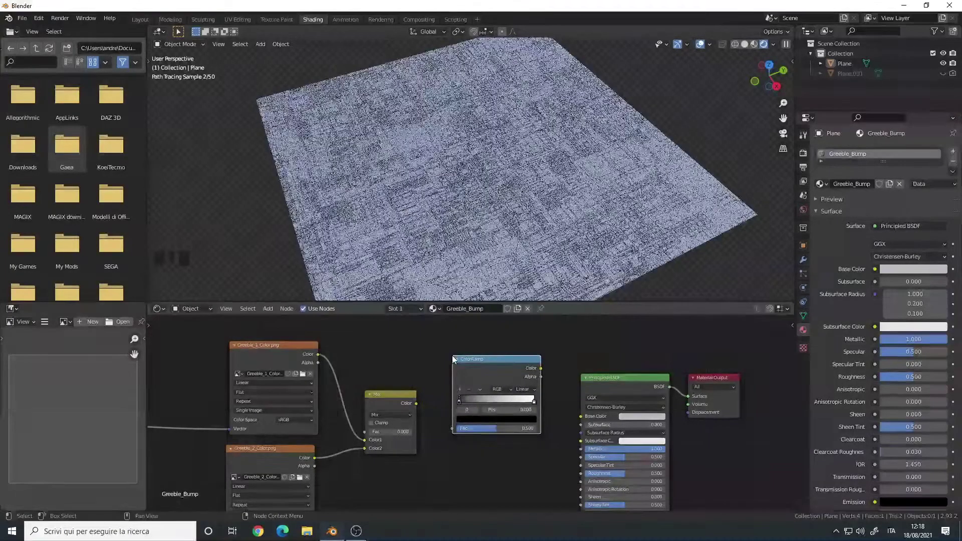
left_click_drag(545, 373, 581, 367)
scroll("up", 3)
left_click(579, 365)
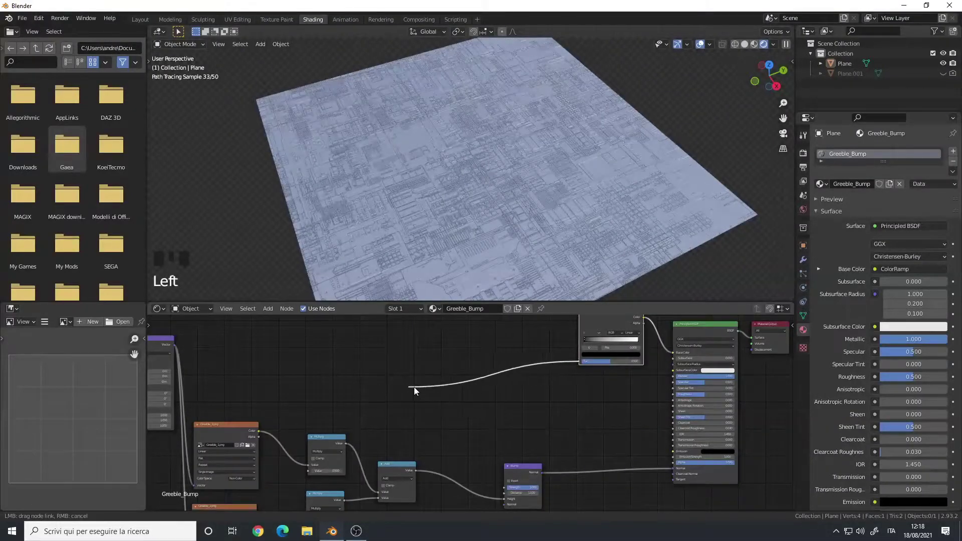
left_click(418, 473)
Add a Displacement node fed by the height map into the Material Output's displacement socket.
left_click_drag(409, 475, 431, 415)
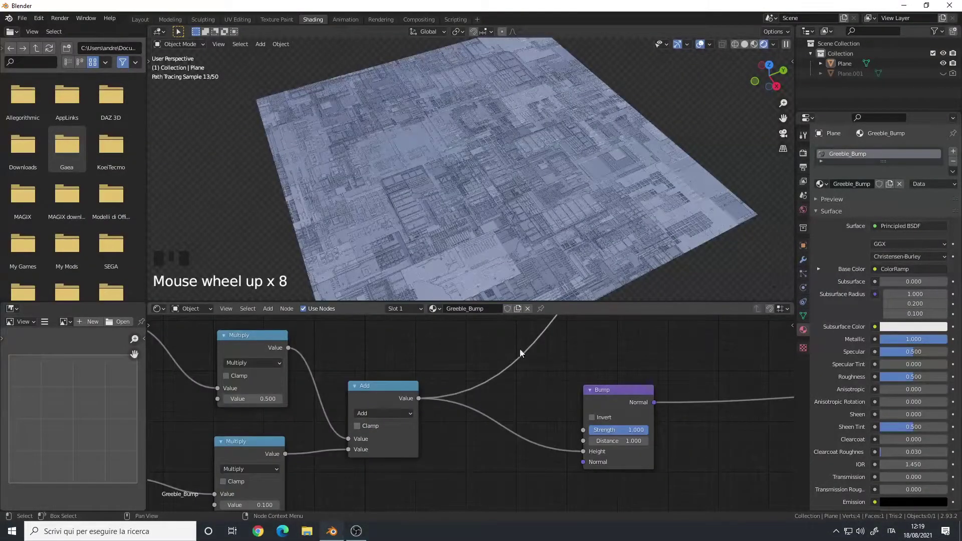
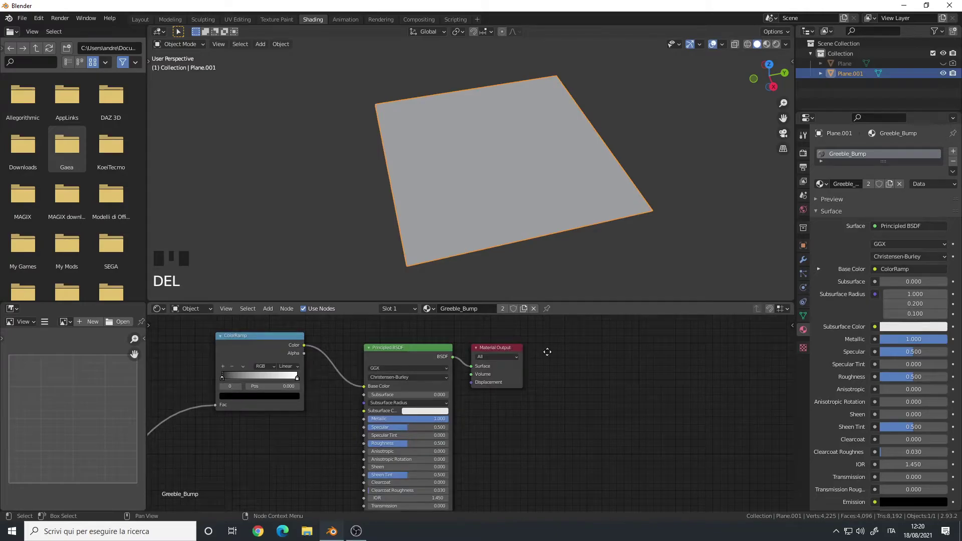
left_click_drag(544, 350, 509, 351)
left_click_drag(509, 351, 502, 374)
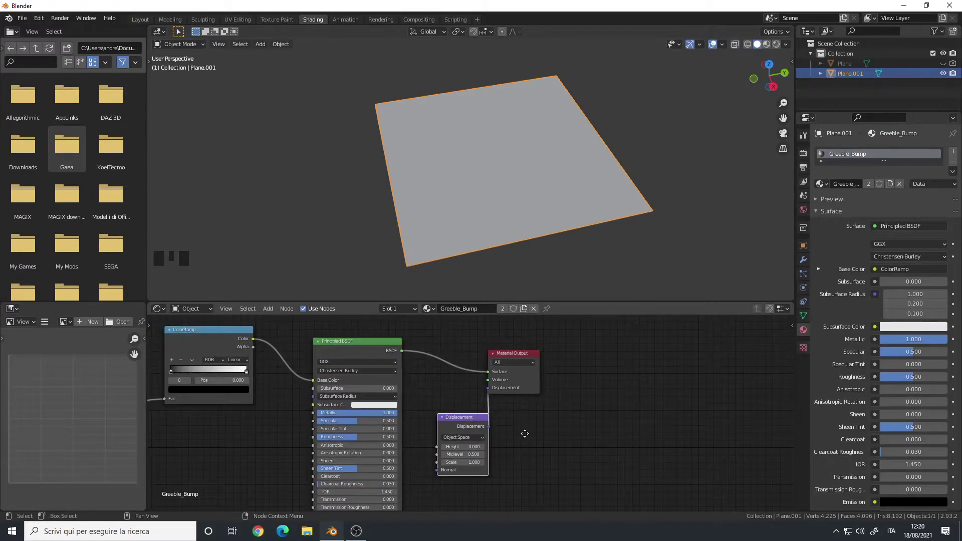
left_click_drag(456, 370, 197, 359)
left_click_drag(197, 360, 642, 419)
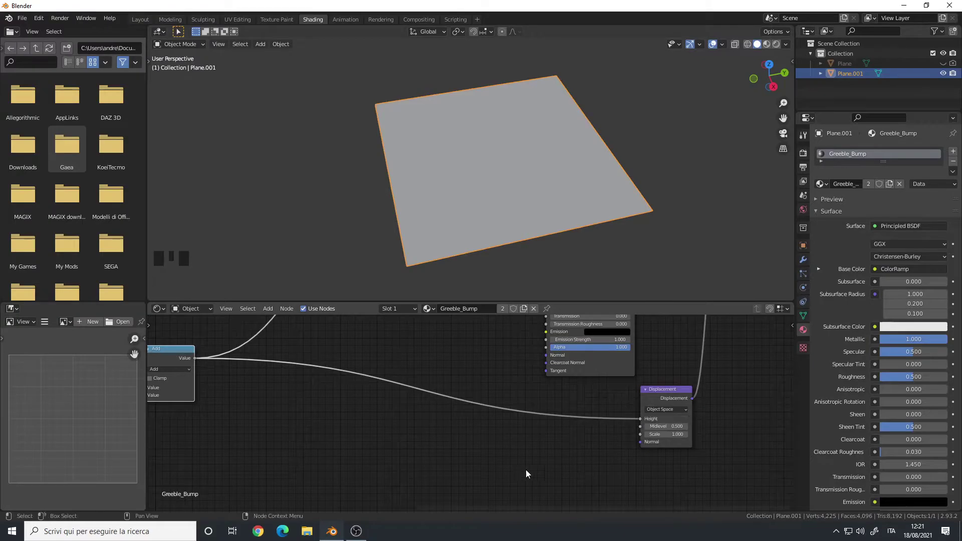
Switch to rendered shading and reach the material's Displacement method setting.
key("a")
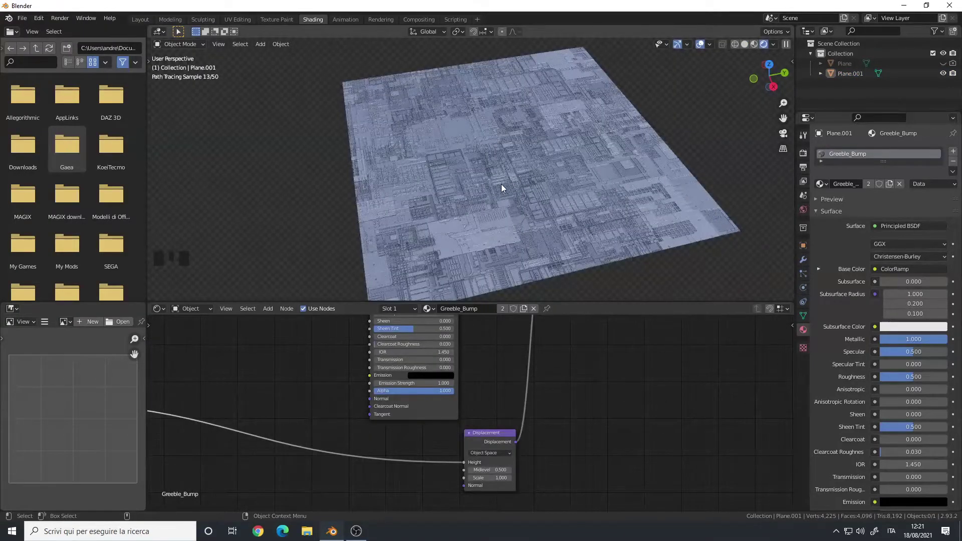
left_click(809, 157)
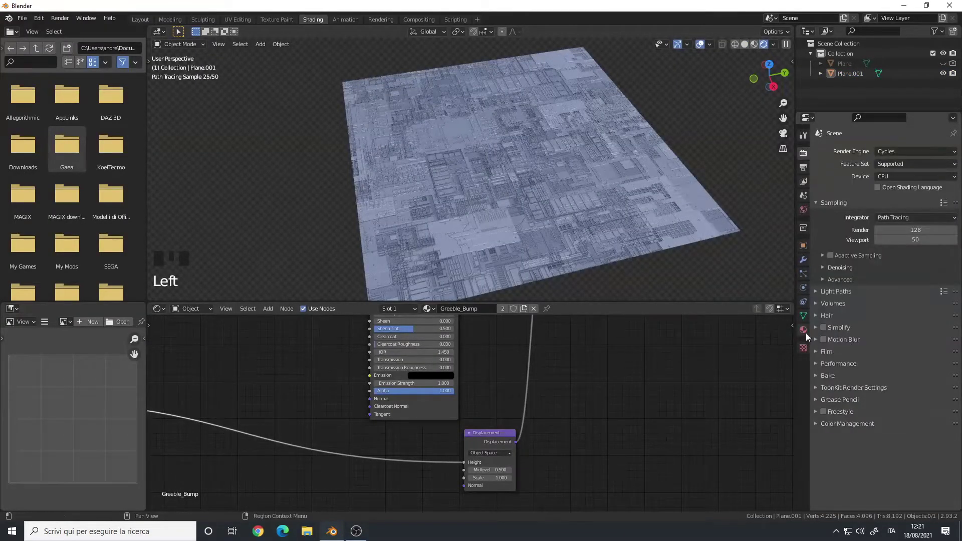
left_click(809, 335)
scroll("down", 3)
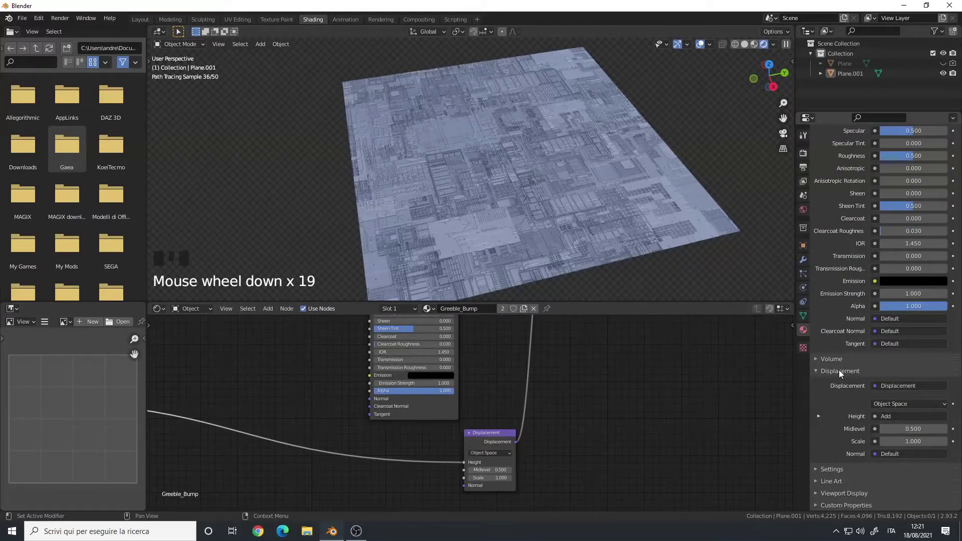
left_click_drag(843, 374, 836, 474)
scroll("down", 3)
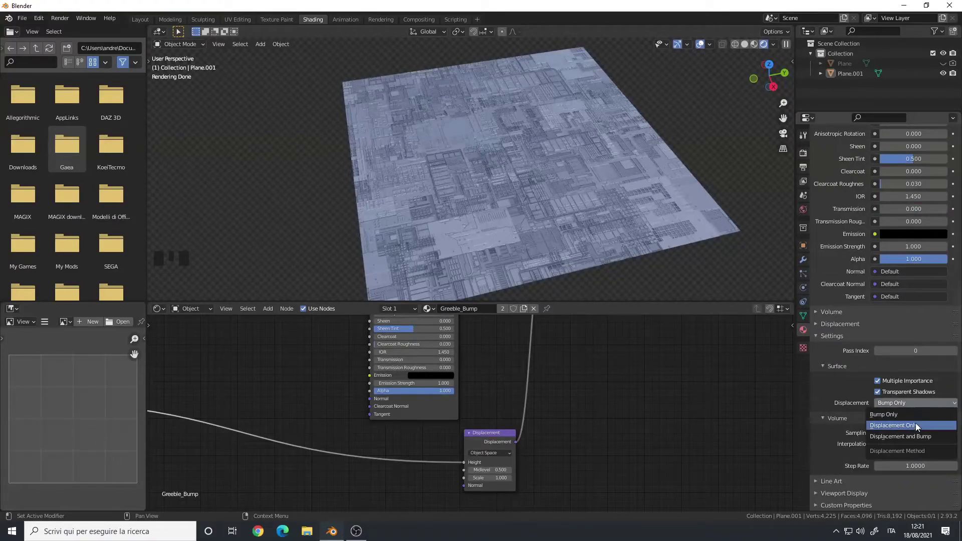
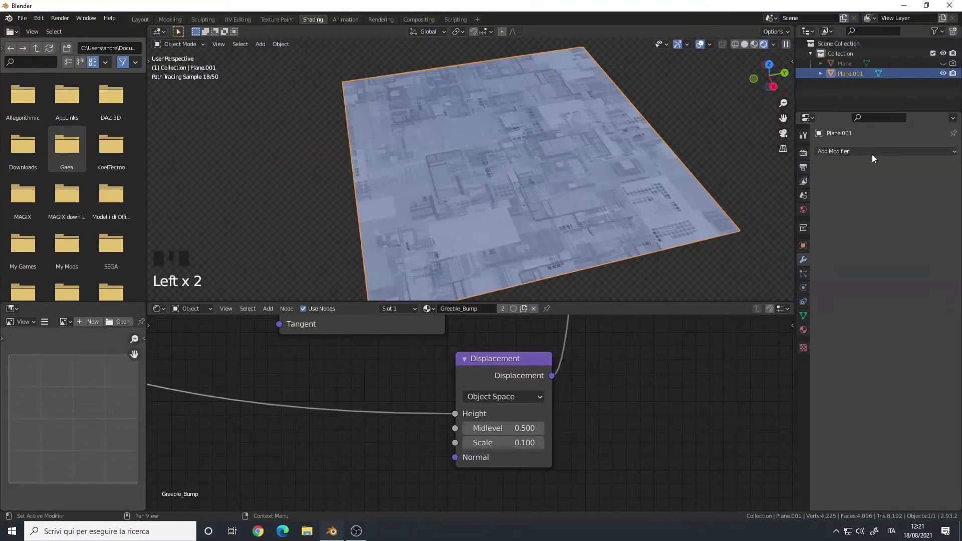
Subdivide Plane.001 (ctrl+1), apply the modifier and raise the Displacement scale to 0.7.
key("ctrl+1")
left_click(930, 186)
left_click_drag(932, 173, 574, 174)
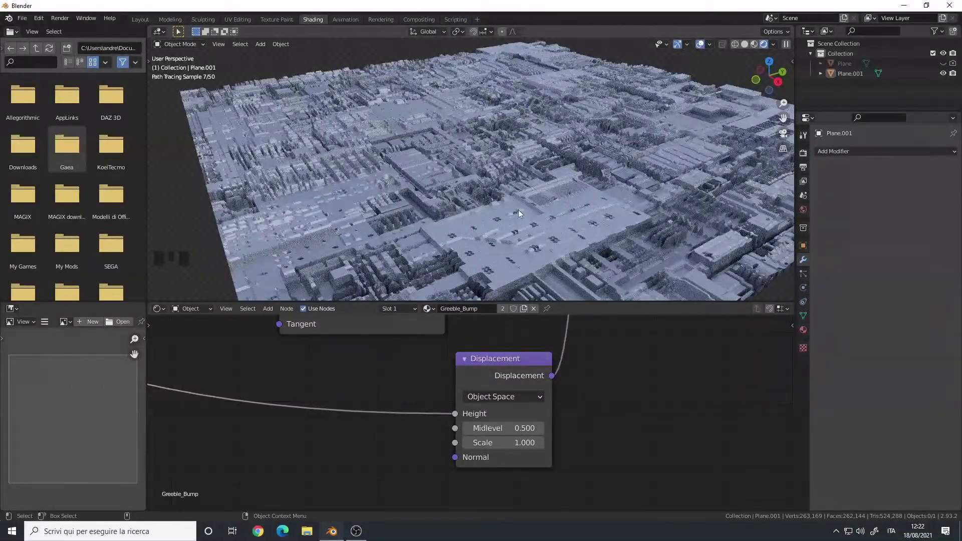
left_click(555, 189)
right_click(556, 188)
key("a")
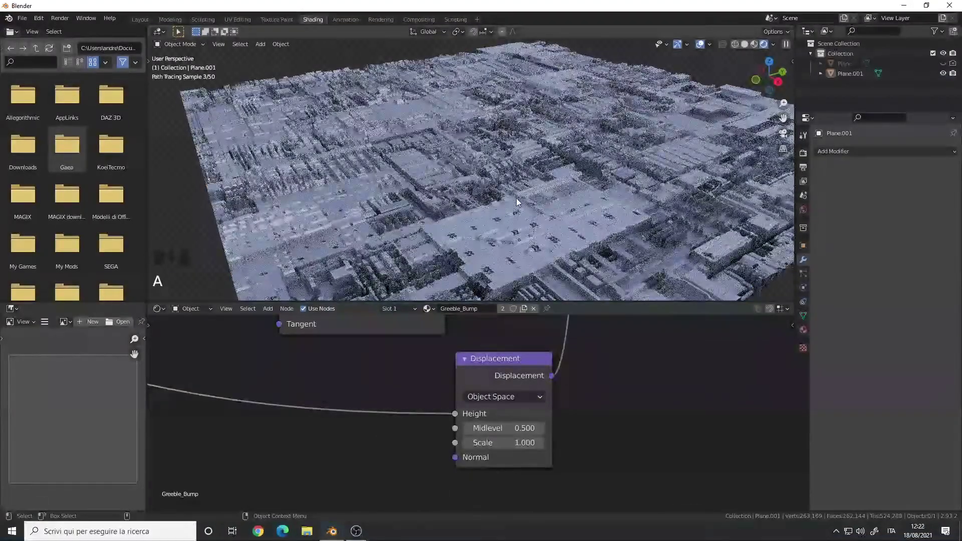
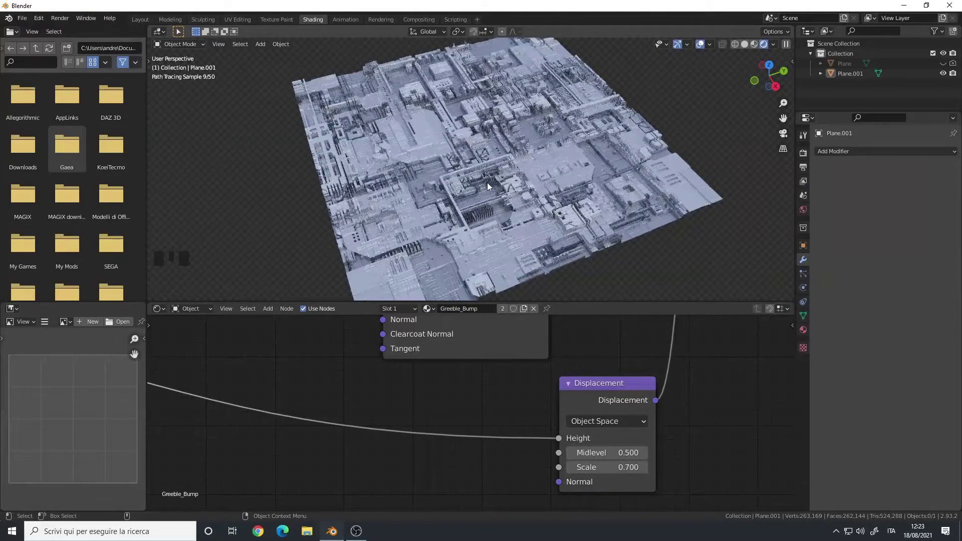
Pan the node editor to bring the ColorRamp and Principled BSDF into view.
left_click_drag(521, 161, 448, 177)
left_click_drag(455, 155, 501, 154)
left_click_drag(501, 155, 448, 169)
left_click_drag(449, 169, 463, 177)
middle_click(463, 177)
scroll("down", 3)
left_click_drag(337, 358, 414, 386)
scroll("up", 3)
Wire the ColorRamp Color output into the Principled BSDF Base Color.
left_click(336, 385)
left_click_drag(498, 361, 490, 187)
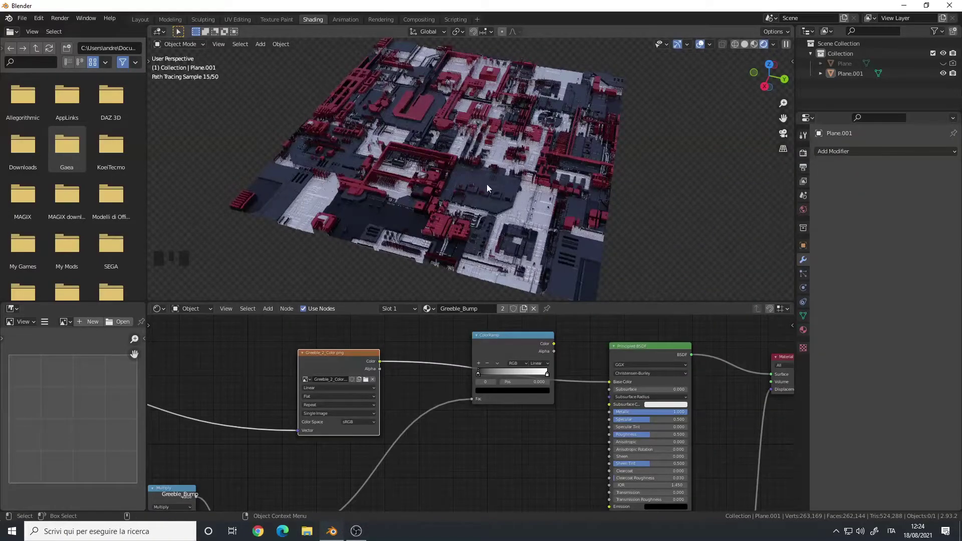